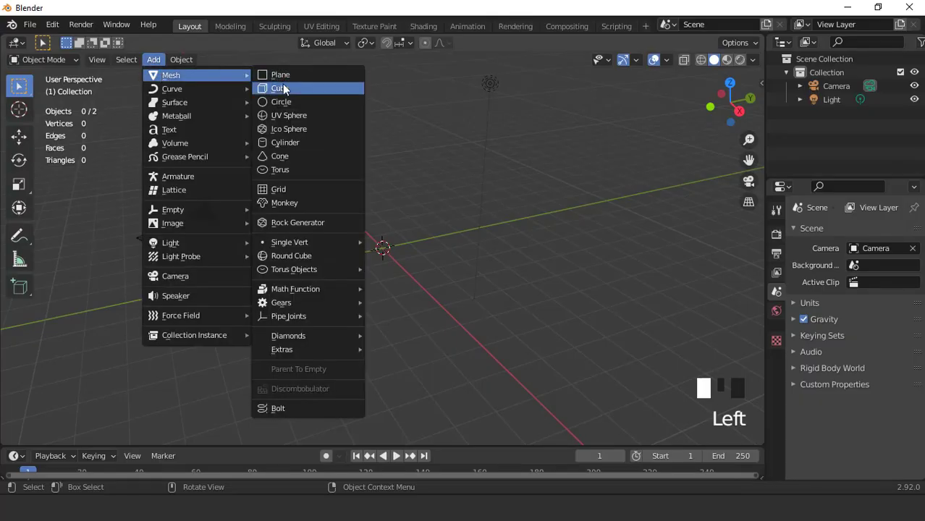
- Add a cube mesh to the scene as the base for the beret
{"action": "scroll", "scroll_direction": "up", "scroll_amount": 3}
{"action": "left_click", "coordinate": [785, 347]}
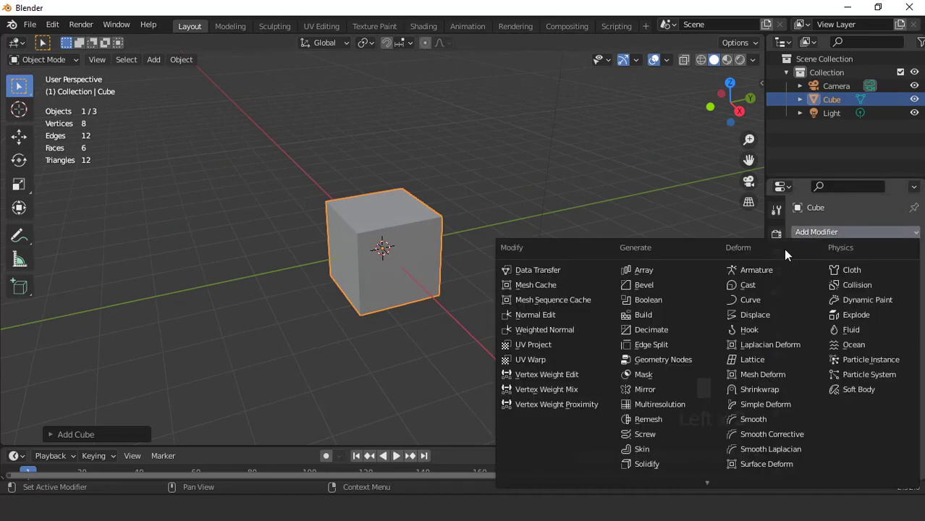
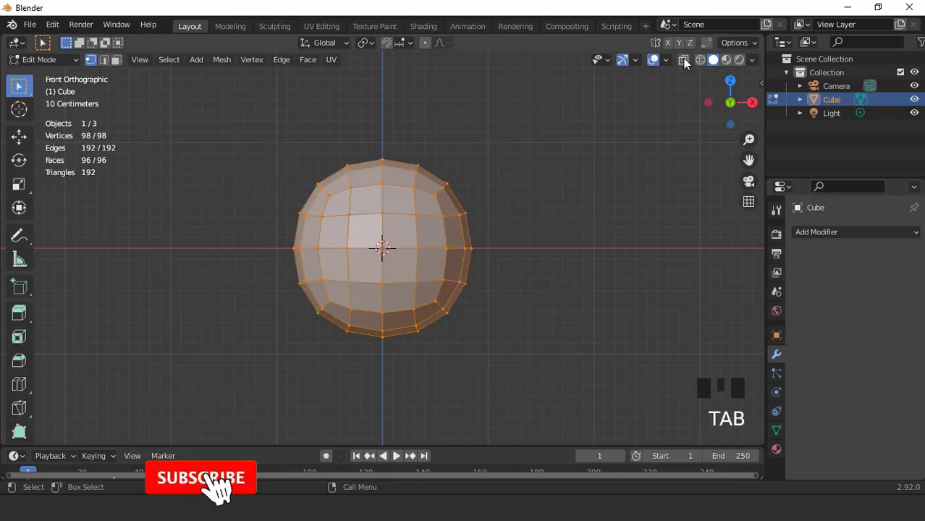
- Delete the sphere's lower half to leave a half dome and return to Object Mode
{"action": "left_click", "coordinate": [690, 65]}
{"action": "key", "text": "x"}
{"action": "key", "text": "Tab"}
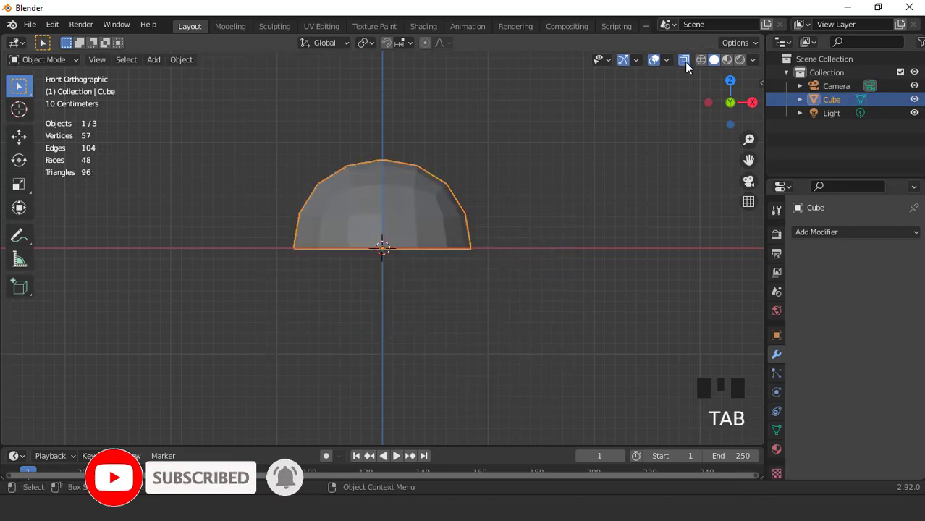
- Squash the dome along Z to about half its height
{"action": "left_click", "coordinate": [692, 66]}
{"action": "scroll", "scroll_direction": "up", "scroll_amount": 3}
{"action": "key", "text": "s"}
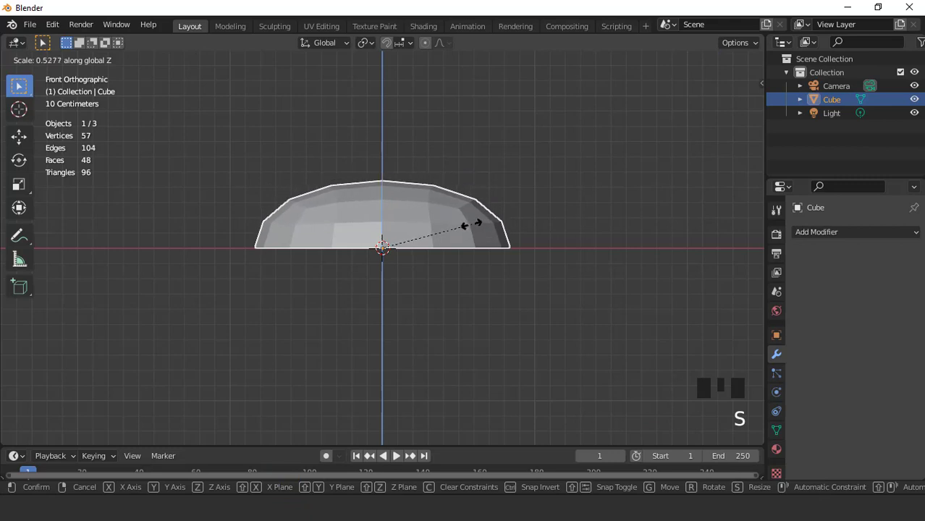
{"action": "scroll", "scroll_direction": "down", "scroll_amount": 3}
{"action": "left_click_drag", "start_coordinate": [429, 243], "coordinate": [417, 257]}
{"action": "scroll", "scroll_direction": "up", "scroll_amount": 3}
- Tilt the flattened dome slightly sideways around the Y axis from front view
{"action": "key", "text": "KP_1"}
{"action": "scroll", "scroll_direction": "up", "scroll_amount": 3}
{"action": "key", "text": "r"}
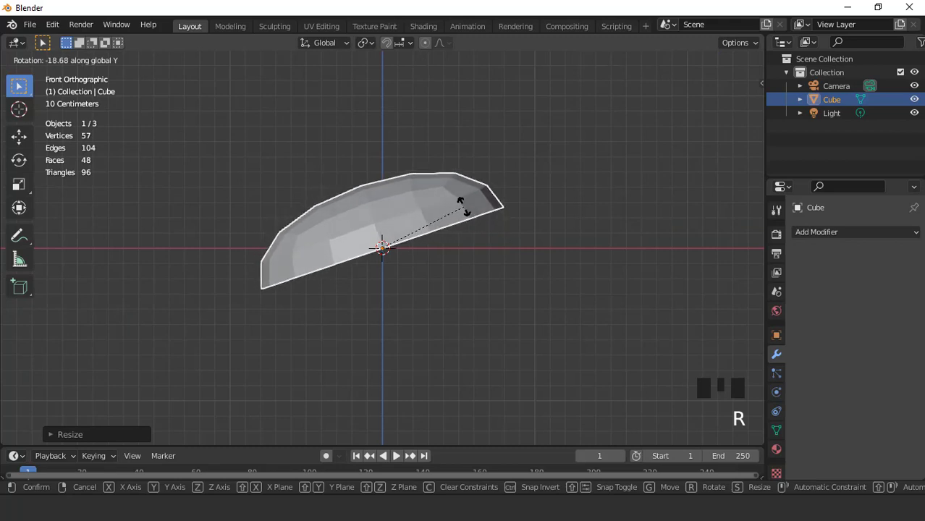
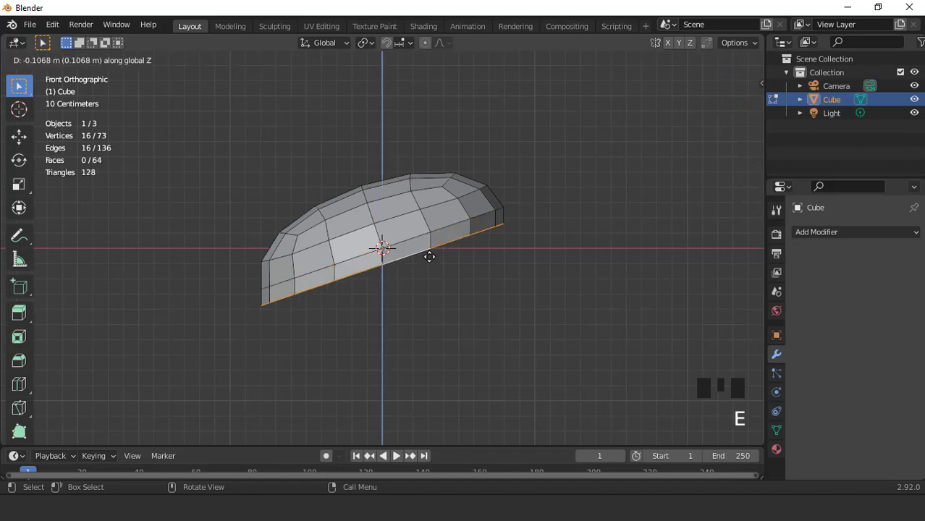
- Extrude the bottom rim downward, widen it and shift it sideways along X
{"action": "key", "text": "s"}
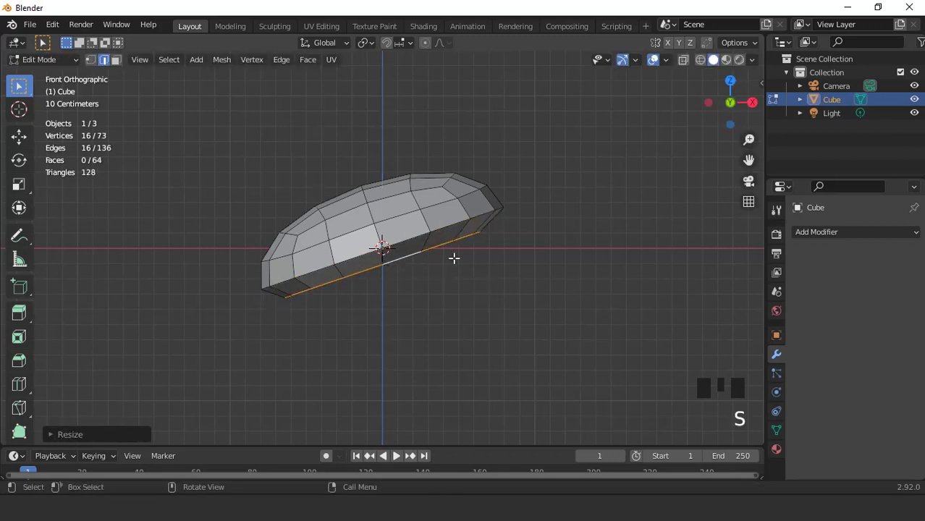
{"action": "scroll", "scroll_direction": "up", "scroll_amount": 3}
{"action": "key", "text": "g"}
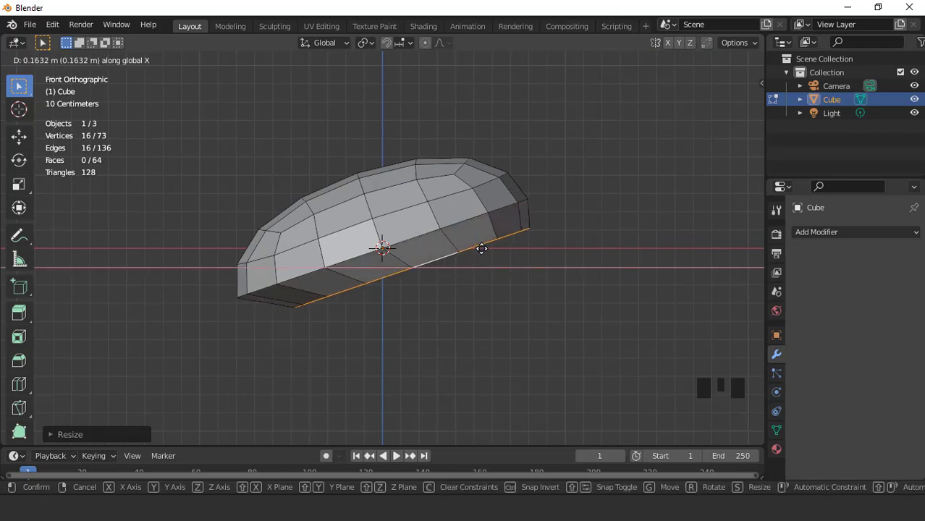
{"action": "key", "text": "g"}
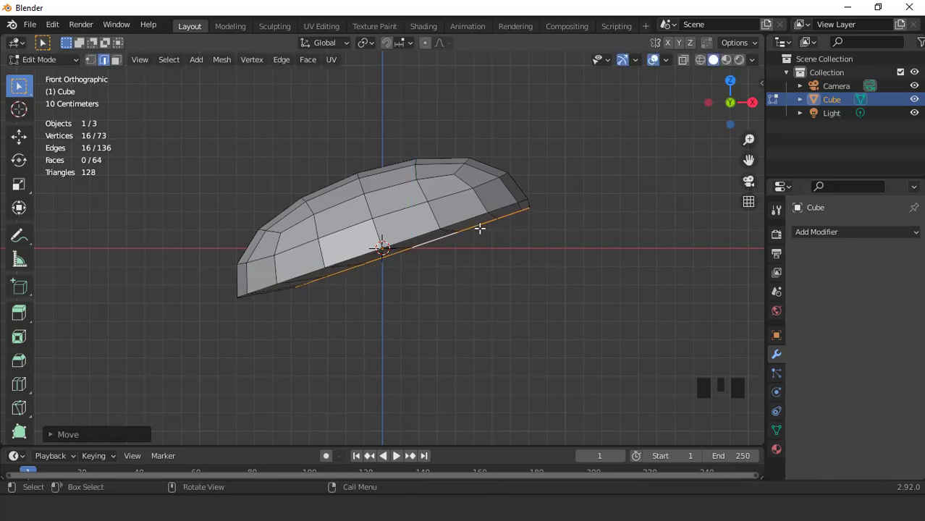
- Extrude the rim down again and flatten the new bottom loop level (scale Z 0)
{"action": "key", "text": "e"}
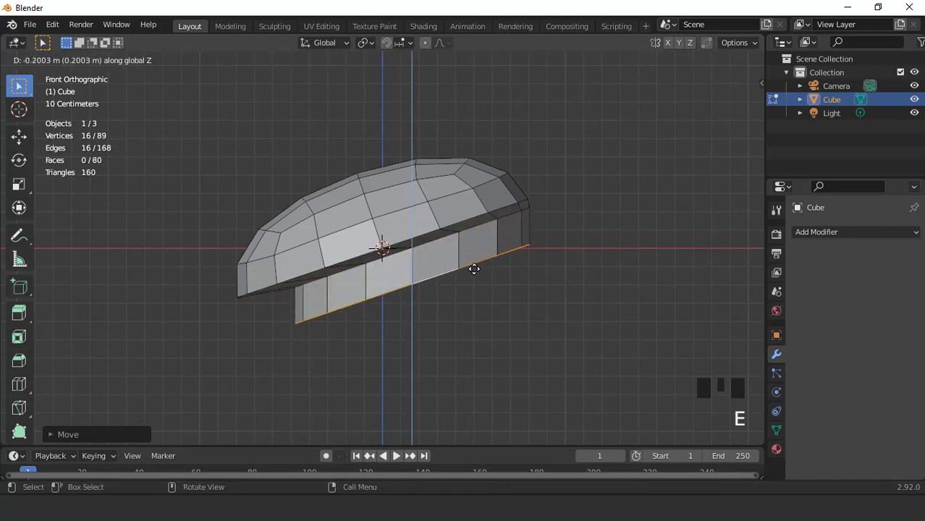
{"action": "key", "text": "s"}
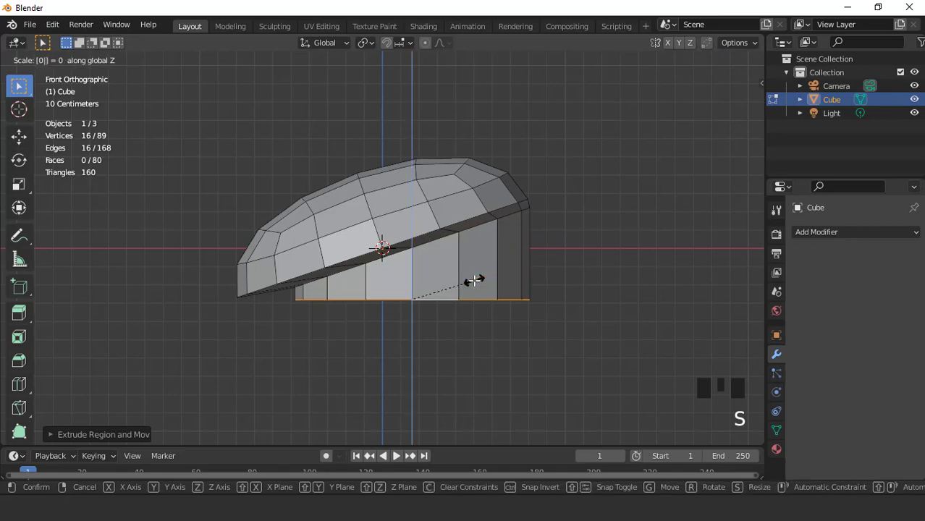
{"action": "scroll", "scroll_direction": "up", "scroll_amount": 3}
{"action": "key", "text": "Tab"}
{"action": "scroll", "scroll_direction": "down", "scroll_amount": 3}
{"action": "left_click_drag", "start_coordinate": [475, 252], "coordinate": [456, 287]}
{"action": "key", "text": "KP_1"}
{"action": "scroll", "scroll_direction": "up", "scroll_amount": 3}
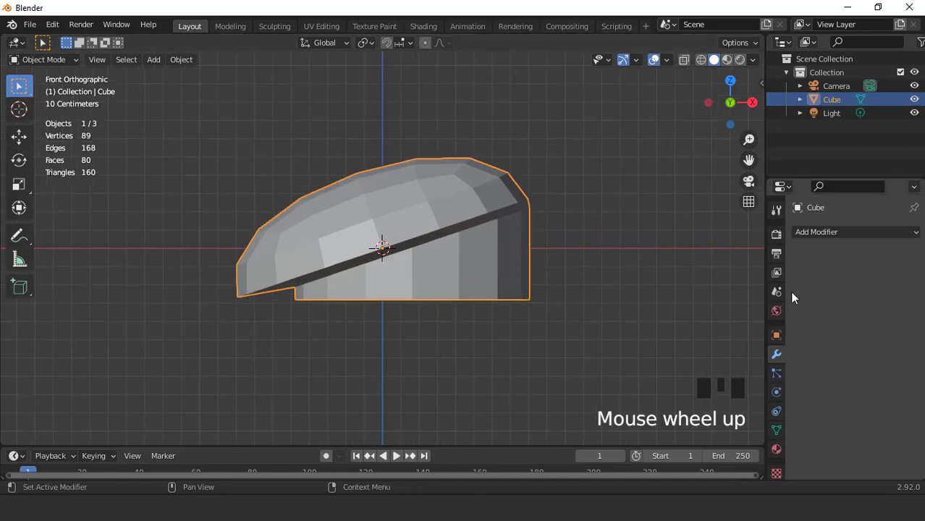
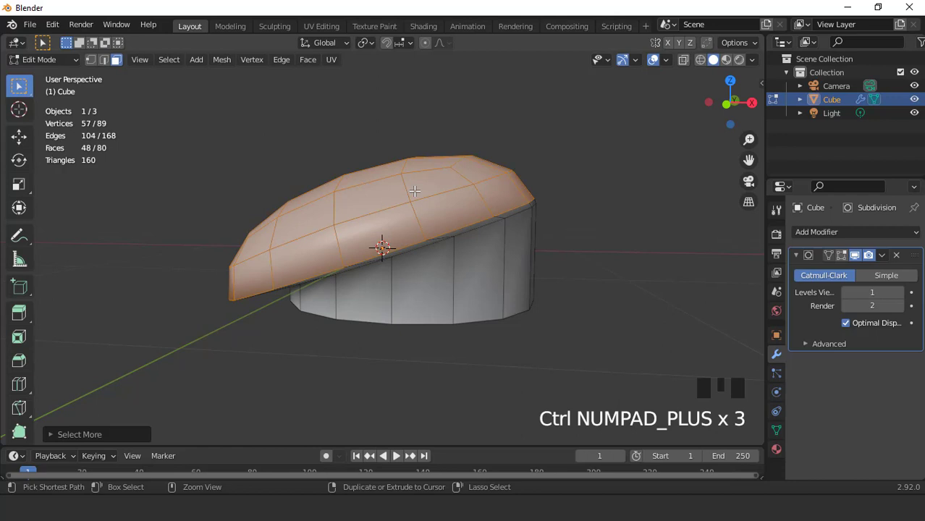
- Grow the selection over the crown faces and tilt the cap a little further around Y
{"action": "key", "text": "KP_1"}
{"action": "scroll", "scroll_direction": "up", "scroll_amount": 3}
{"action": "key", "text": "r"}
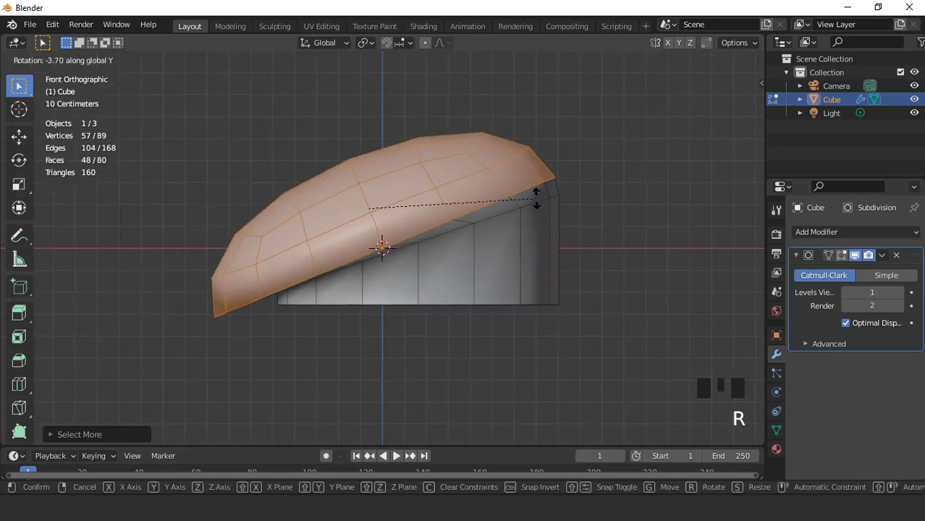
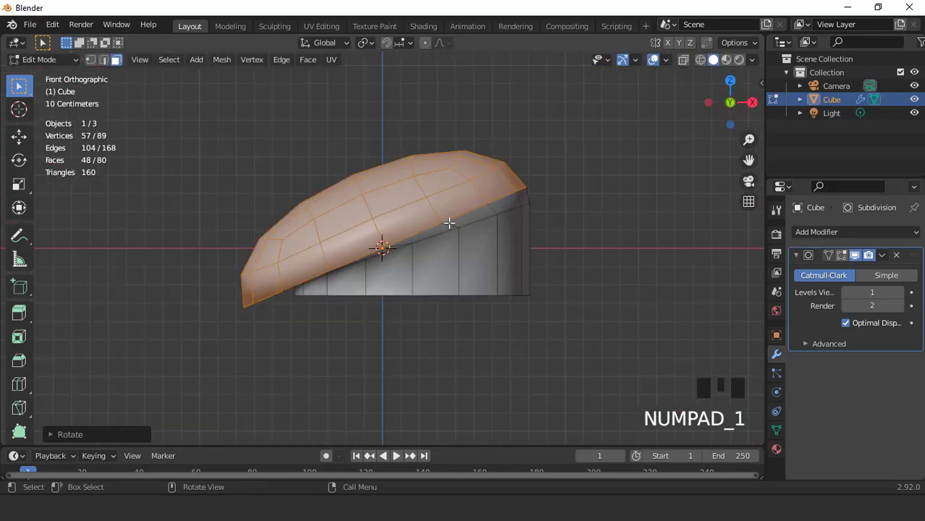
{"action": "scroll", "scroll_direction": "up", "scroll_amount": 3}
{"action": "key", "text": "Tab"}
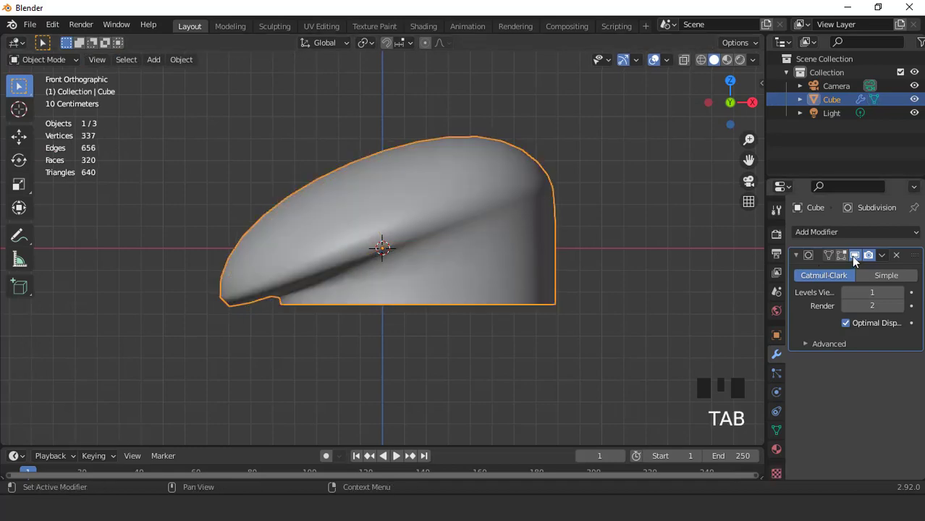
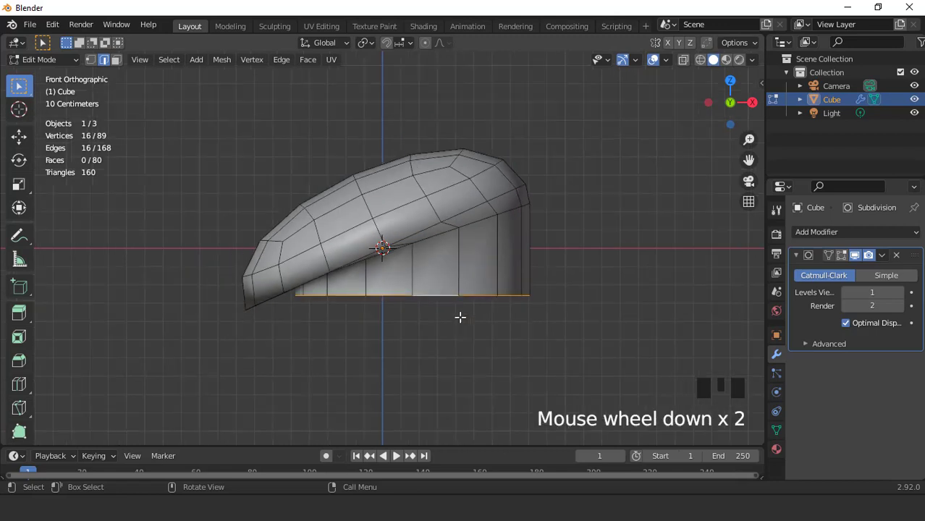
- Duplicate the hat's 16-vertex bottom edge loop for the band
{"action": "key", "text": "shift+d"}
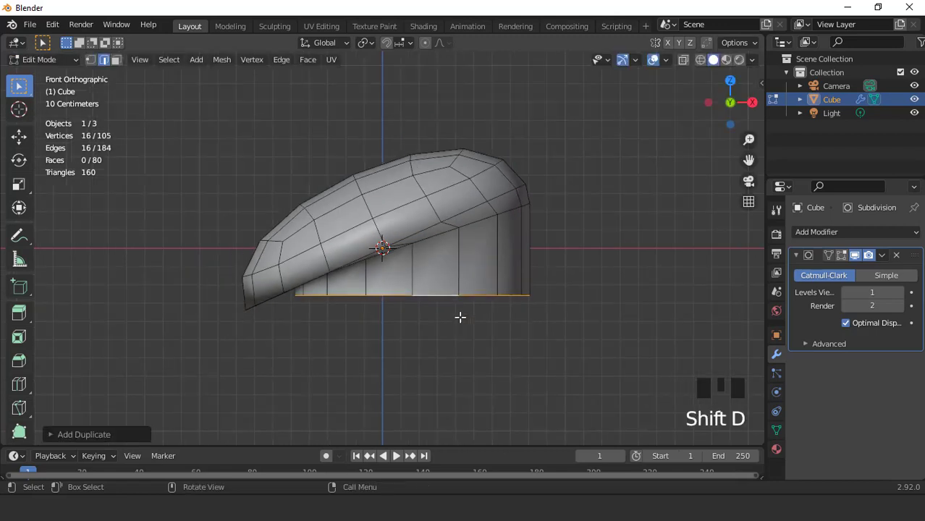
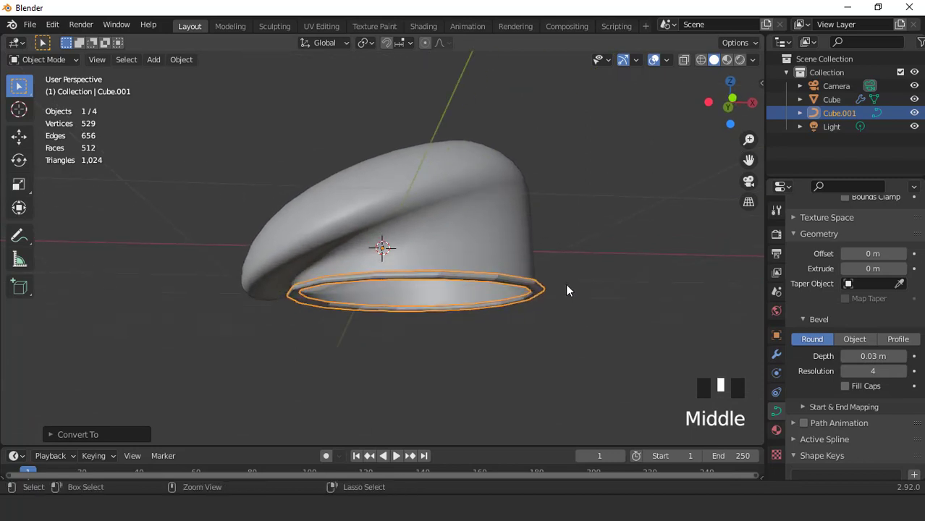
- Apply the ring's scale transform so the bevel thickness comes out even
{"action": "key", "text": "ctrl+a"}
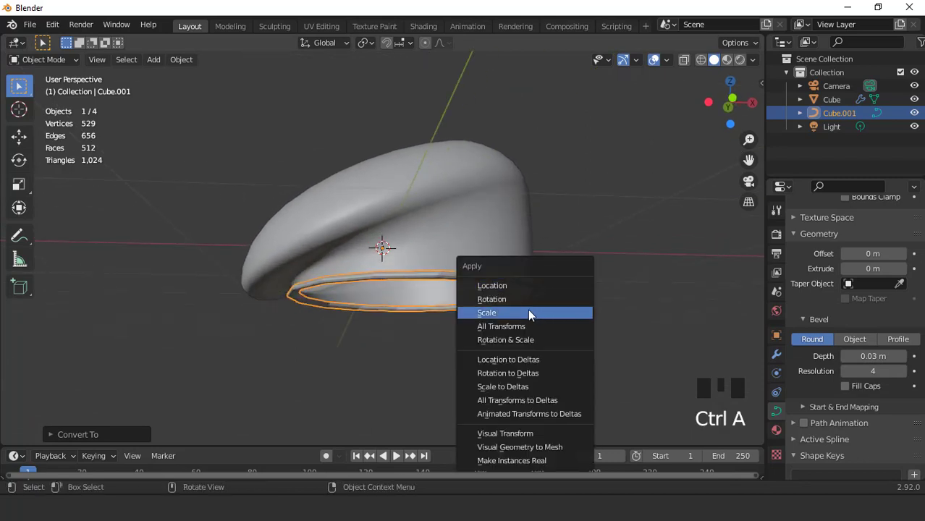
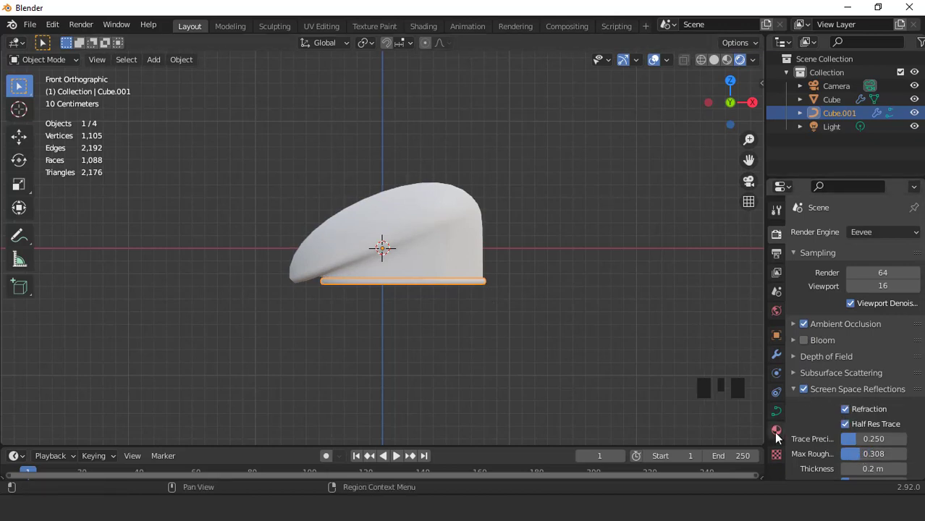
- Give the band a new material with a dark base colour
{"action": "left_click", "coordinate": [782, 435]}
{"action": "left_click_drag", "start_coordinate": [861, 295], "coordinate": [885, 322]}
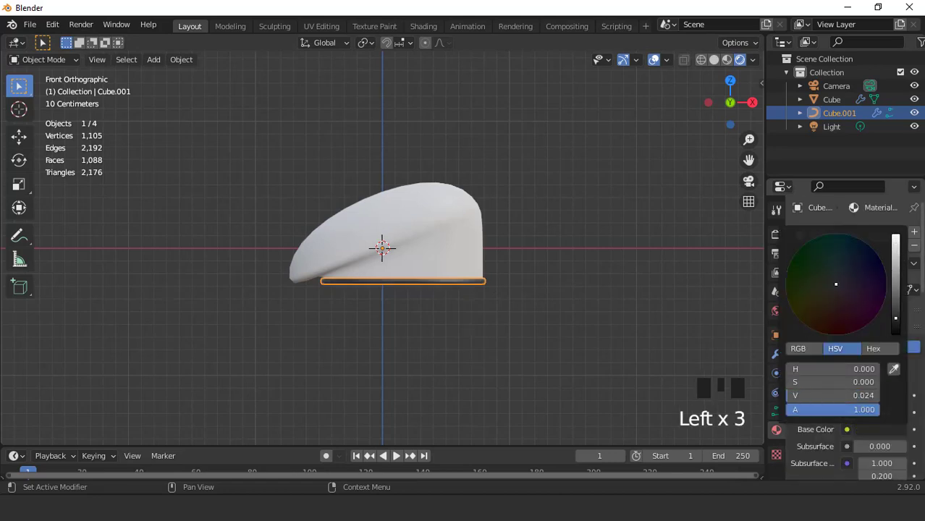
{"action": "scroll", "scroll_direction": "up", "scroll_amount": 3}
{"action": "left_click", "coordinate": [658, 70]}
{"action": "left_click_drag", "start_coordinate": [591, 204], "coordinate": [532, 208]}
{"action": "left_click_drag", "start_coordinate": [533, 207], "coordinate": [654, 111]}
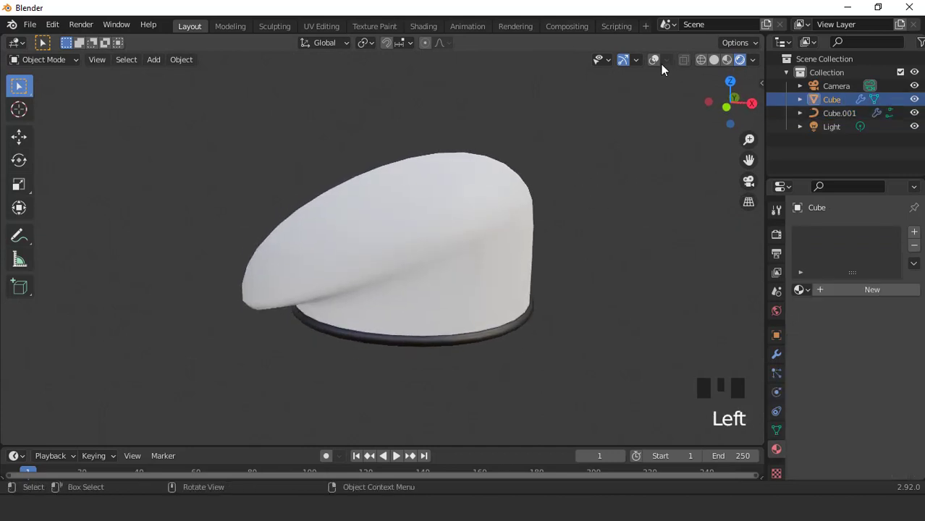
{"action": "left_click_drag", "start_coordinate": [668, 98], "coordinate": [675, 125]}
{"action": "left_click_drag", "start_coordinate": [858, 295], "coordinate": [851, 353]}
- Give the hat a new material with a red base colour (H 0.006, S 0.99, V 0.8)
{"action": "scroll", "scroll_direction": "down", "scroll_amount": 3}
{"action": "left_click", "coordinate": [877, 322]}
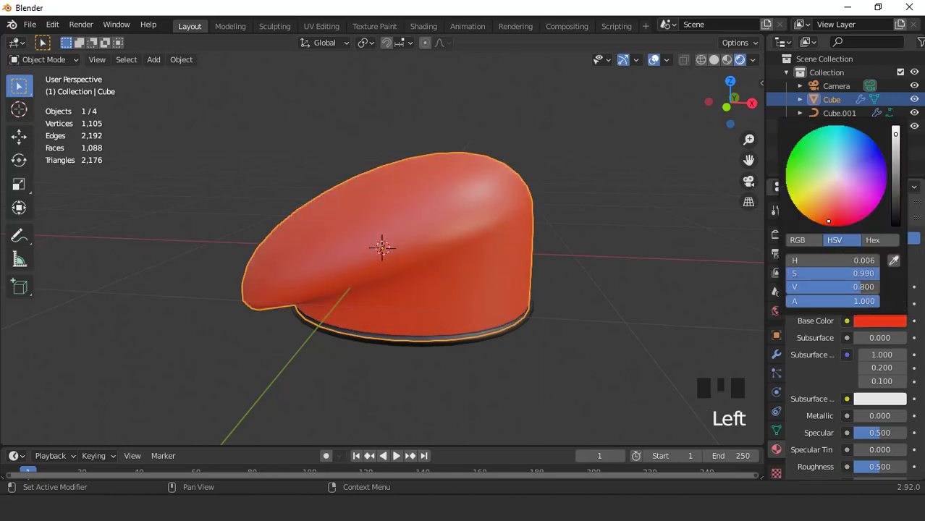
{"action": "scroll", "scroll_direction": "down", "scroll_amount": 3}
{"action": "left_click_drag", "start_coordinate": [882, 367], "coordinate": [582, 254]}
{"action": "key", "text": "KP_1"}
{"action": "left_click", "coordinate": [642, 72]}
{"action": "scroll", "scroll_direction": "up", "scroll_amount": 3}
{"action": "scroll", "scroll_direction": "down", "scroll_amount": 3}
{"action": "left_click_drag", "start_coordinate": [409, 261], "coordinate": [505, 263]}
{"action": "key", "text": "KP_1"}
- Check the red hat and dark band in a rendered preview
{"action": "left_click", "coordinate": [657, 67]}
{"action": "scroll", "scroll_direction": "up", "scroll_amount": 3}
{"action": "scroll", "scroll_direction": "down", "scroll_amount": 3}
{"action": "left_click_drag", "start_coordinate": [473, 224], "coordinate": [782, 242]}
{"action": "left_click", "coordinate": [782, 243]}
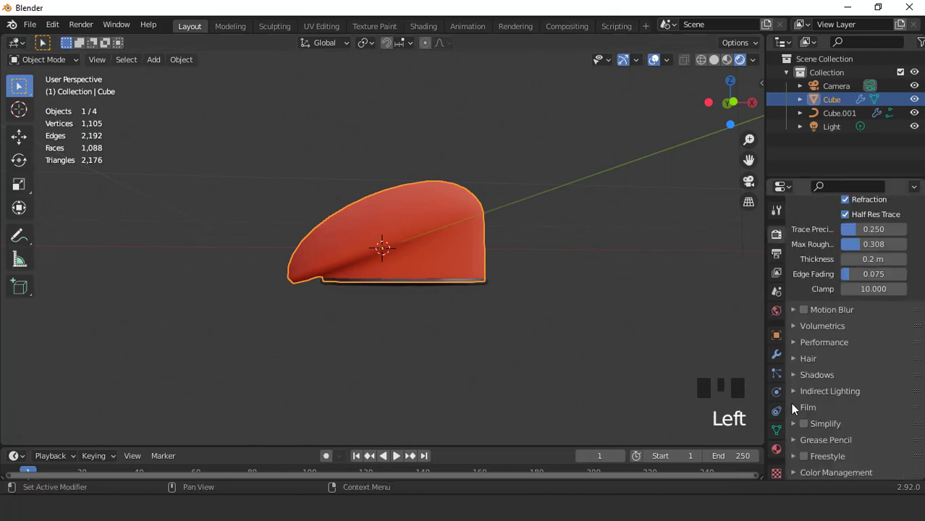
- Enable Film > Transparent so the render background is empty
{"action": "left_click", "coordinate": [798, 411]}
{"action": "scroll", "scroll_direction": "down", "scroll_amount": 3}
{"action": "left_click", "coordinate": [775, 364]}
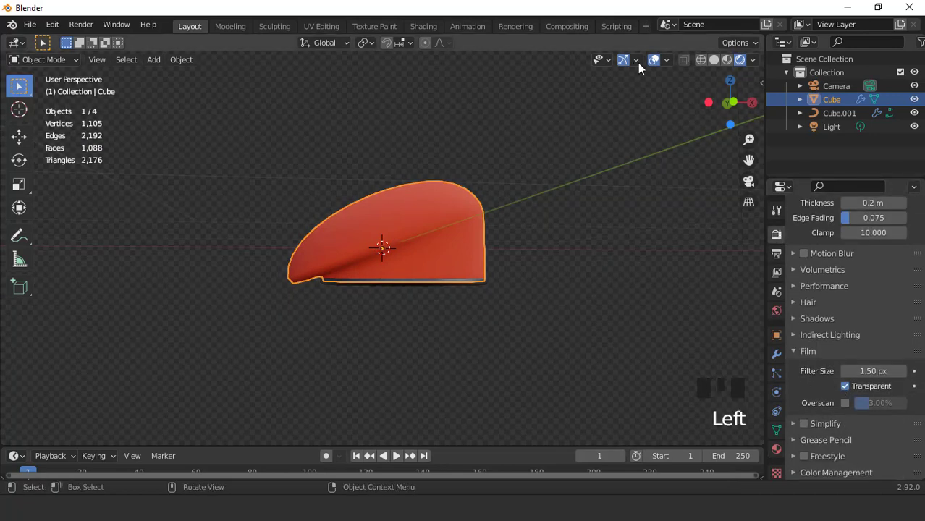
{"action": "left_click_drag", "start_coordinate": [654, 62], "coordinate": [602, 119]}
{"action": "left_click_drag", "start_coordinate": [560, 169], "coordinate": [571, 170]}
- Align the camera to the view and show the beret in Rendered shading over the checkered background
{"action": "key", "text": "KP_1"}
{"action": "key", "text": "ctrl+alt+KP_0"}
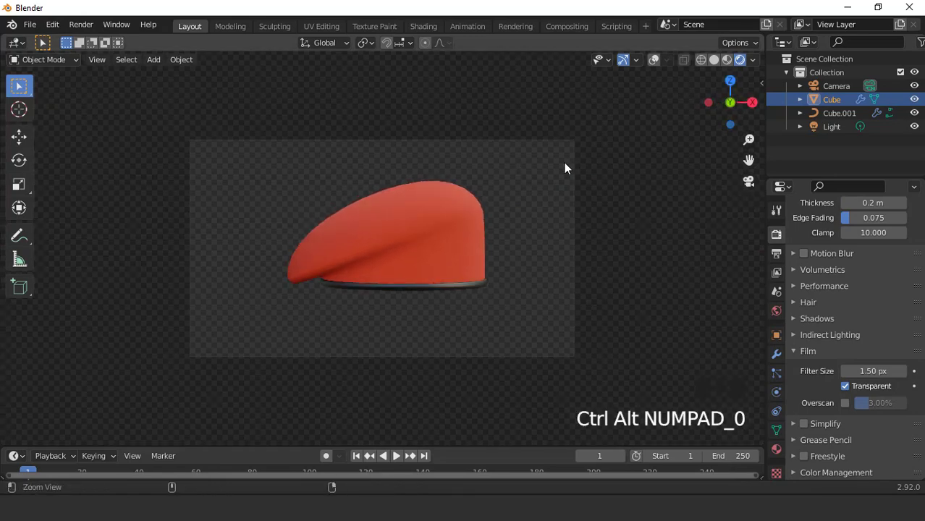
{"action": "scroll", "scroll_direction": "down", "scroll_amount": 3}
{"action": "left_click_drag", "start_coordinate": [802, 484], "coordinate": [828, 432]}
{"action": "scroll", "scroll_direction": "down", "scroll_amount": 3}
{"action": "left_click_drag", "start_coordinate": [868, 424], "coordinate": [533, 186]}
{"action": "scroll", "scroll_direction": "up", "scroll_amount": 3}
{"action": "scroll", "scroll_direction": "down", "scroll_amount": 3}
{"action": "left_click_drag", "start_coordinate": [449, 217], "coordinate": [495, 213]}
{"action": "key", "text": "KP_1"}
{"action": "scroll", "scroll_direction": "up", "scroll_amount": 3}
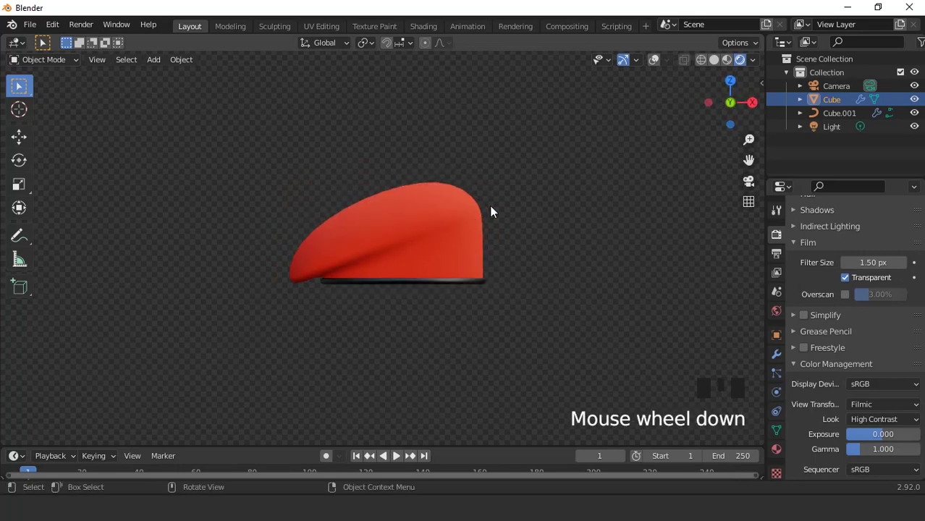